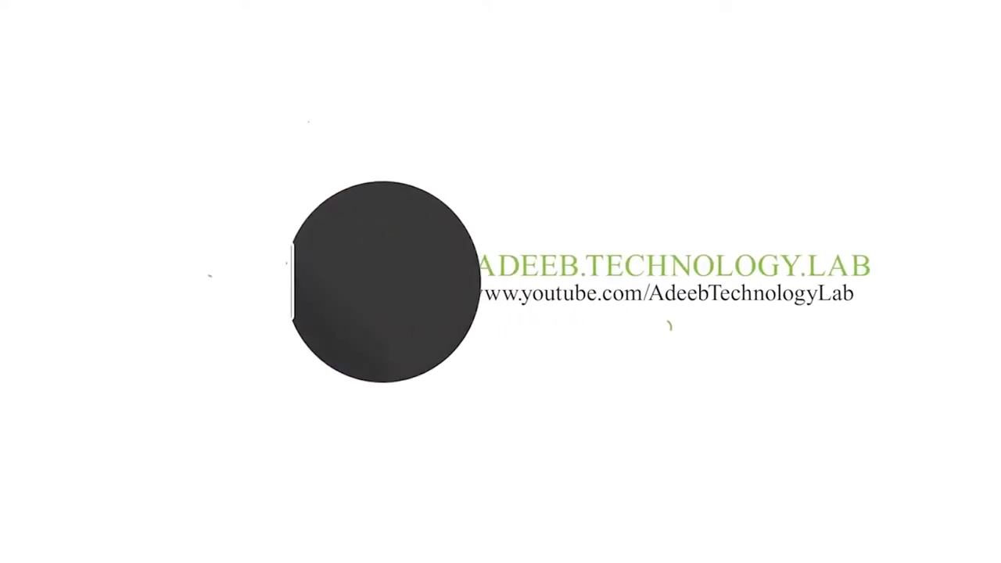
Open the Youtube Cover Gaming folder and bring up open-with options for its PSD.
{"action": "right_click", "coordinate": [675, 125]}
{"action": "left_click", "coordinate": [664, 229]}
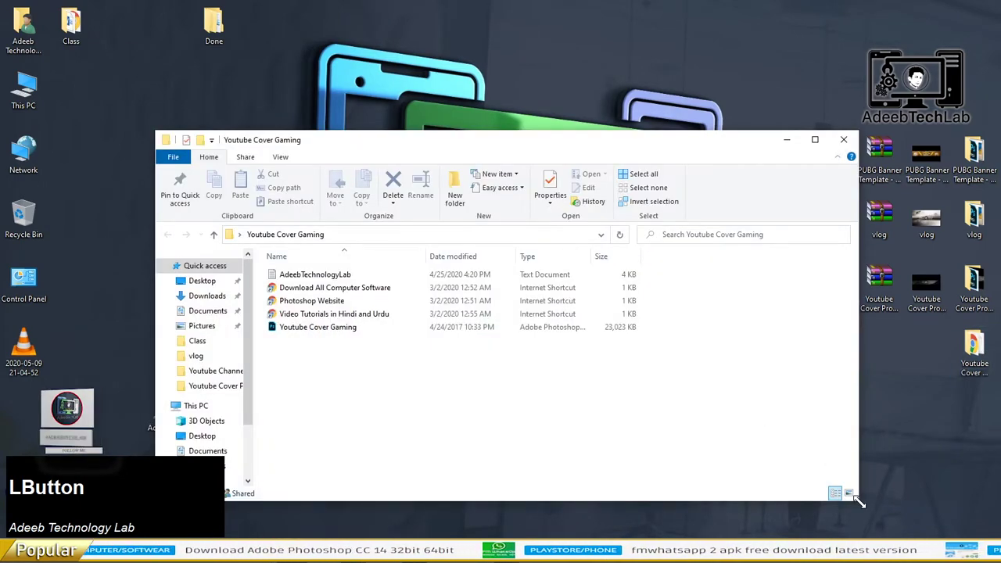
{"action": "right_click", "coordinate": [615, 306]}
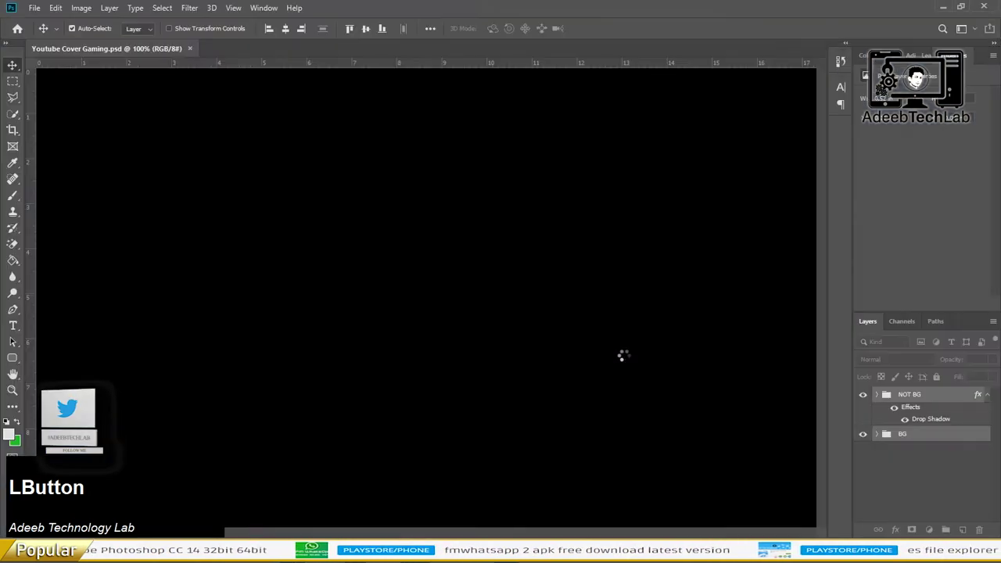
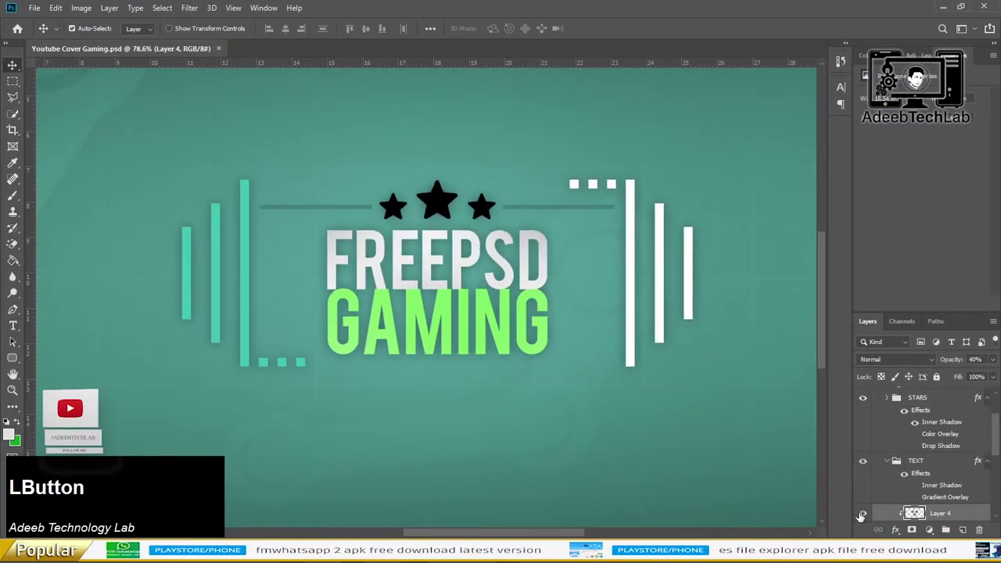
Replace the FREEPSD headline with the custom name and widen its letter tracking.
{"action": "type", "text": "salma"}
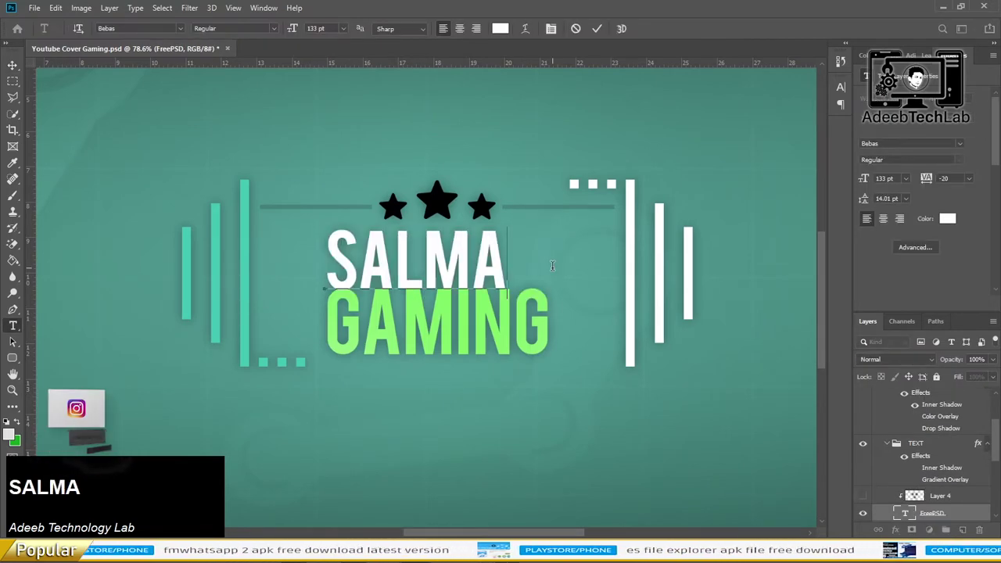
{"action": "type", "text": "n"}
{"action": "left_click", "coordinate": [496, 455]}
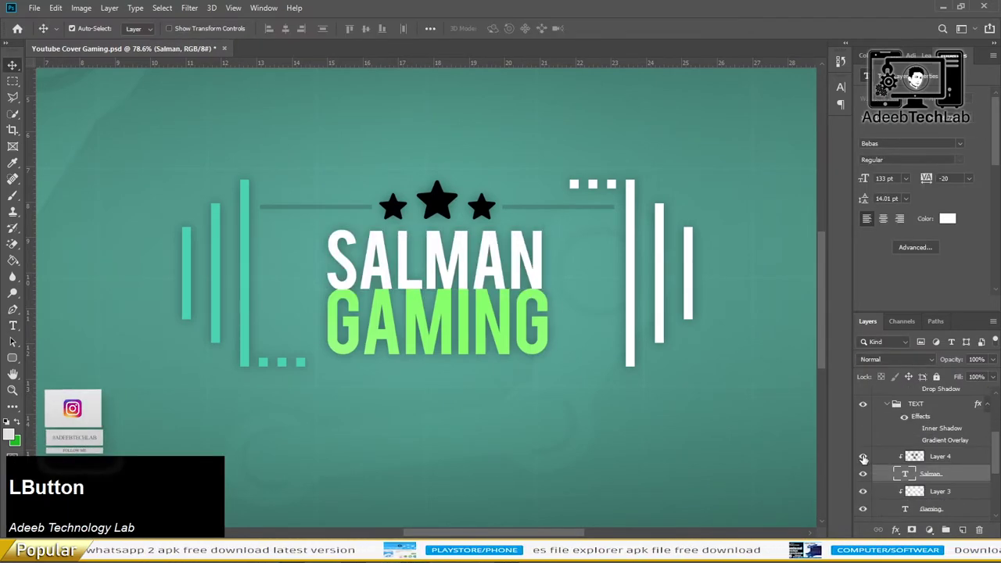
{"action": "key", "text": "shift+d"}
{"action": "left_click", "coordinate": [655, 460]}
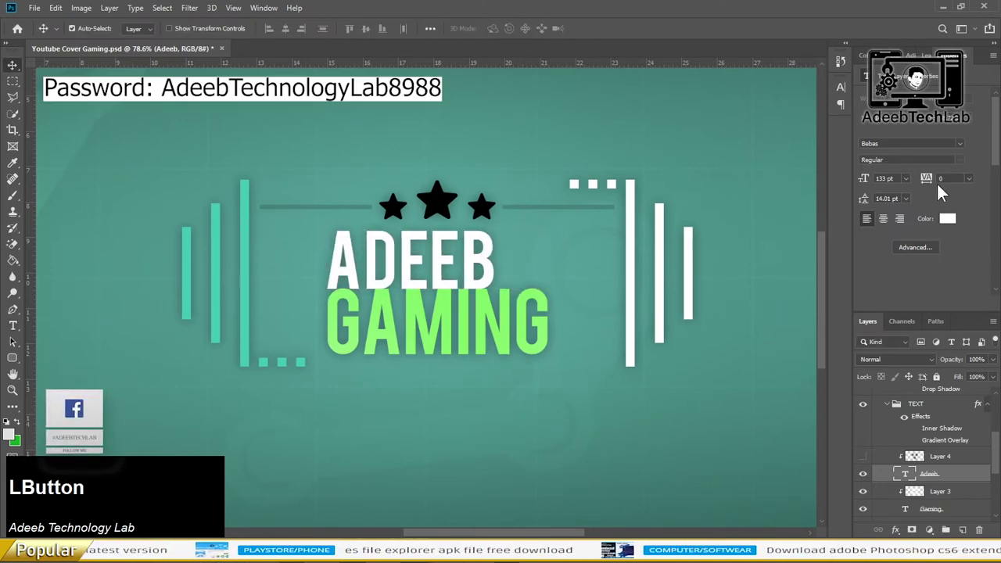